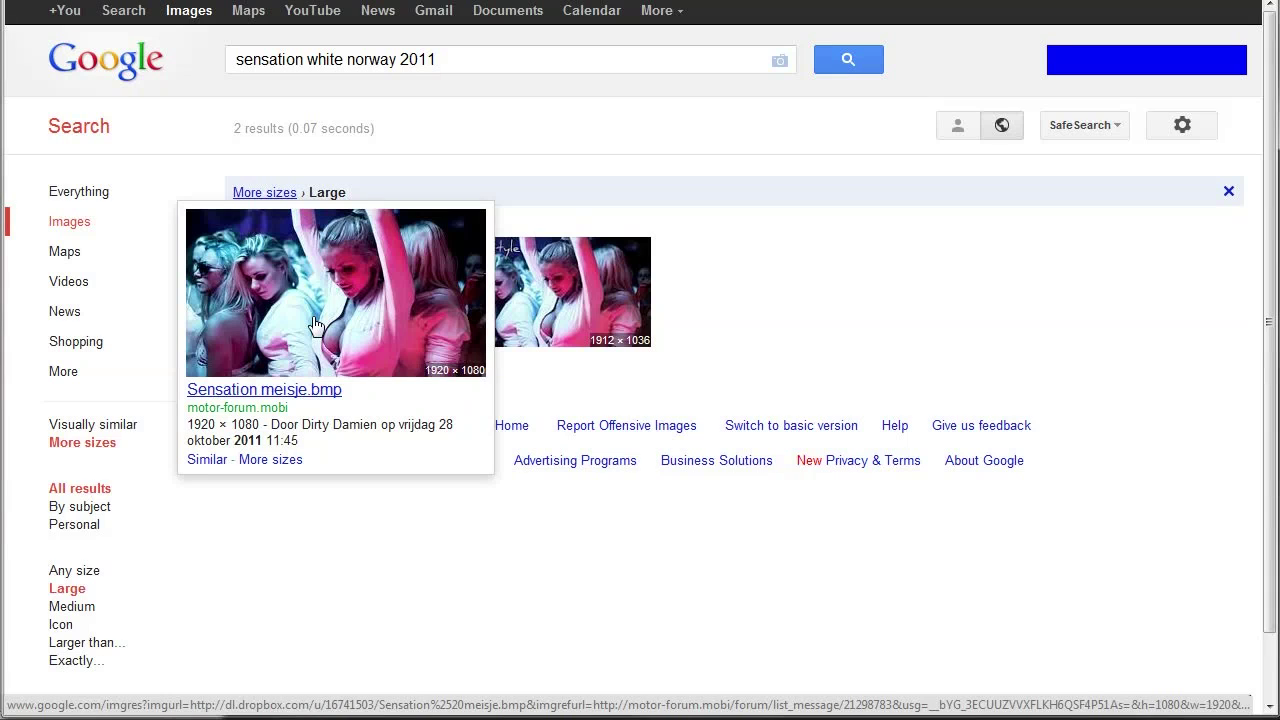
Step: Open the forum thread from the Sensation meisje.bmp result and reach the post linking the photo
middle_click(319, 319)
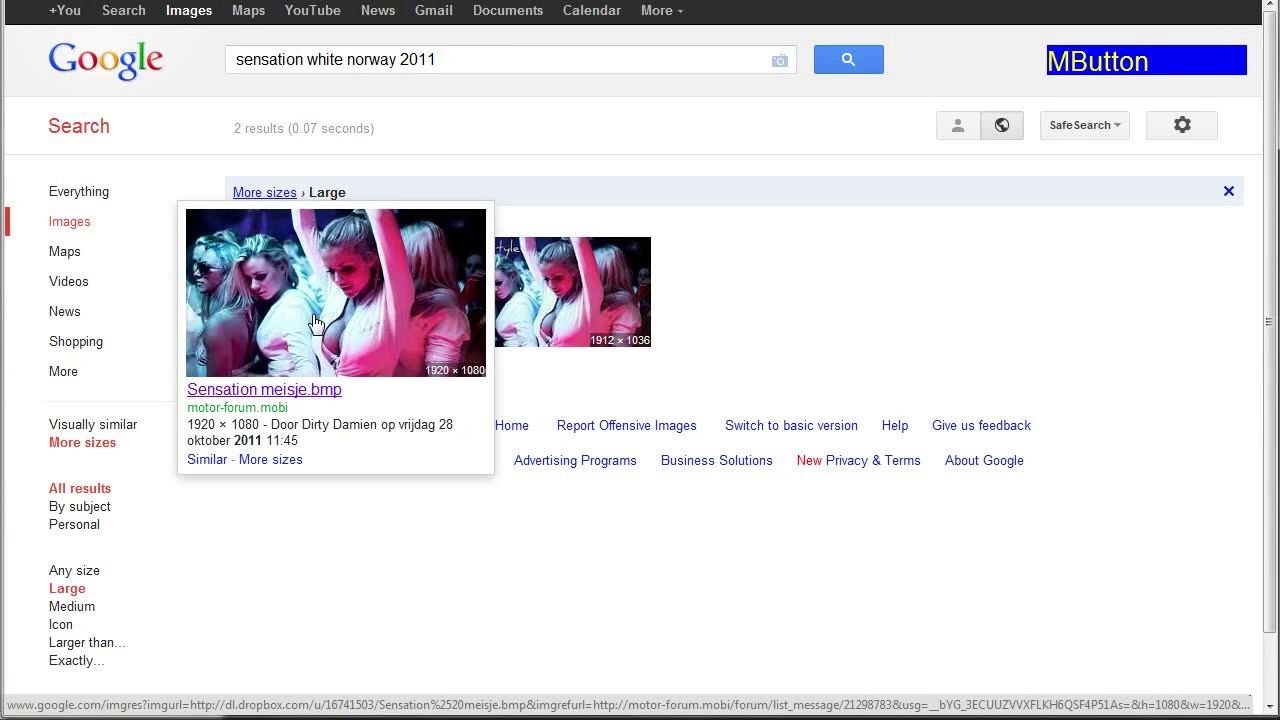
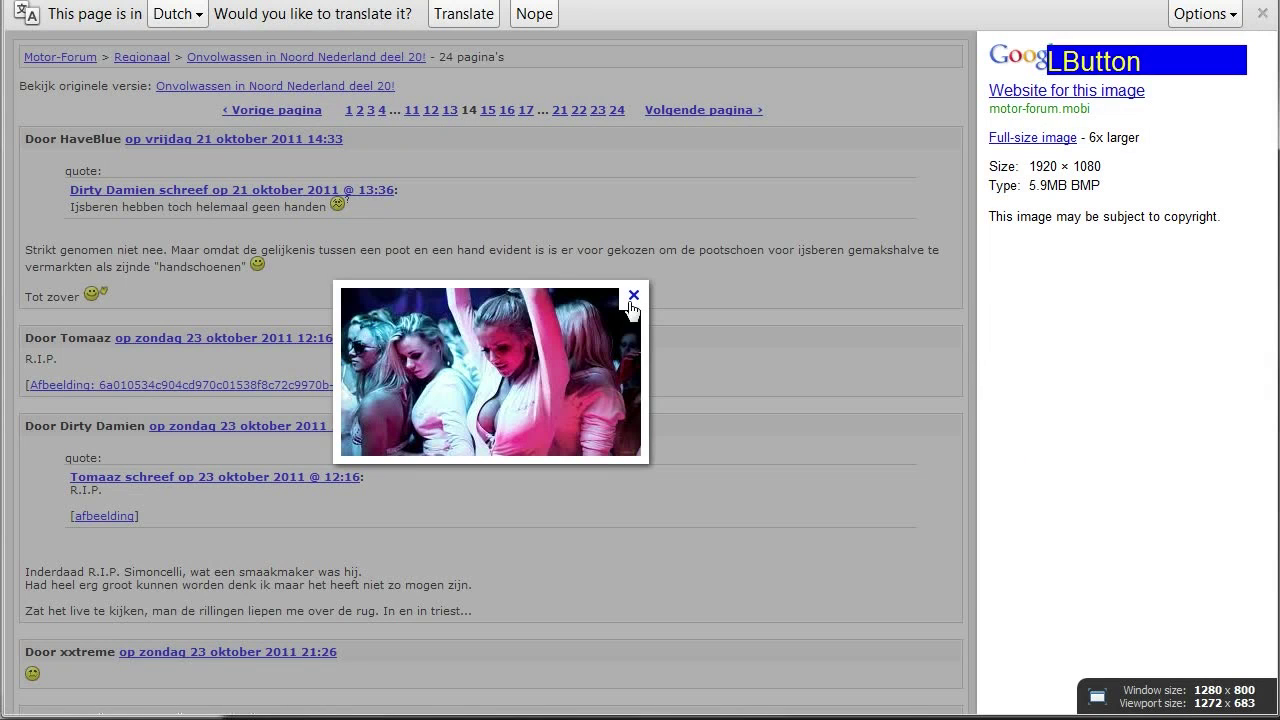
left_click(644, 306)
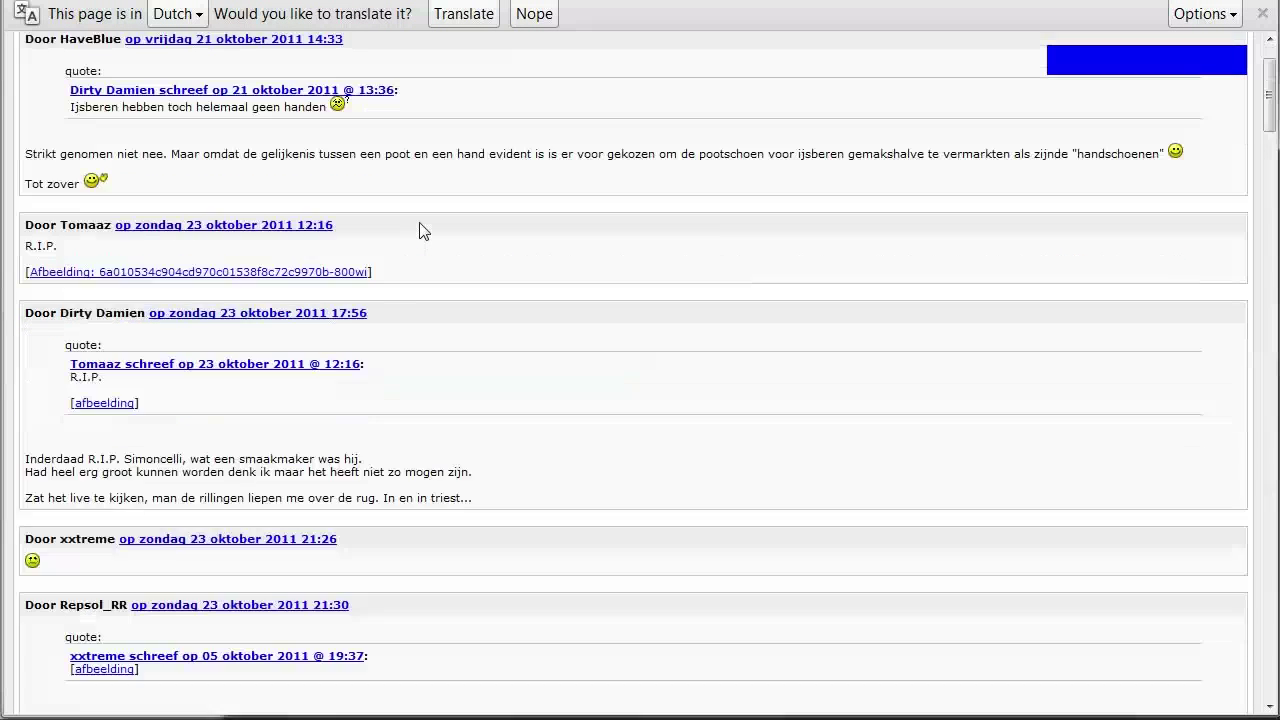
left_click(534, 14)
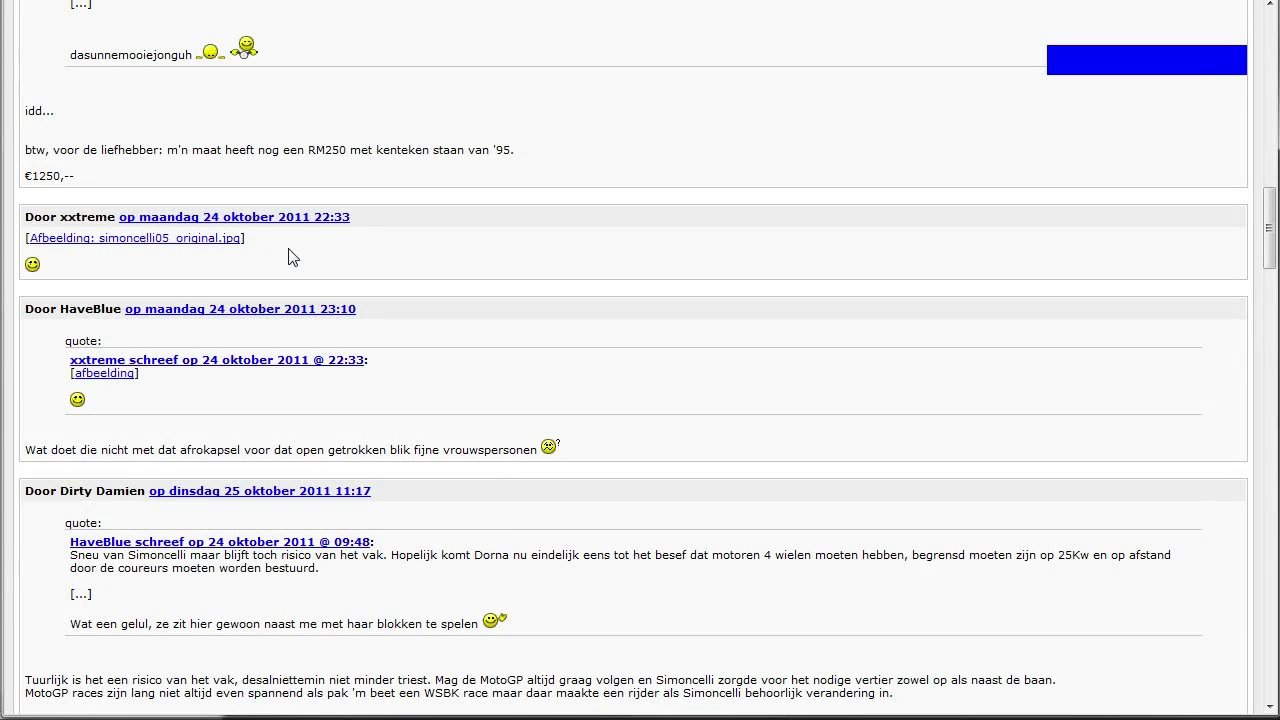
left_click(195, 247)
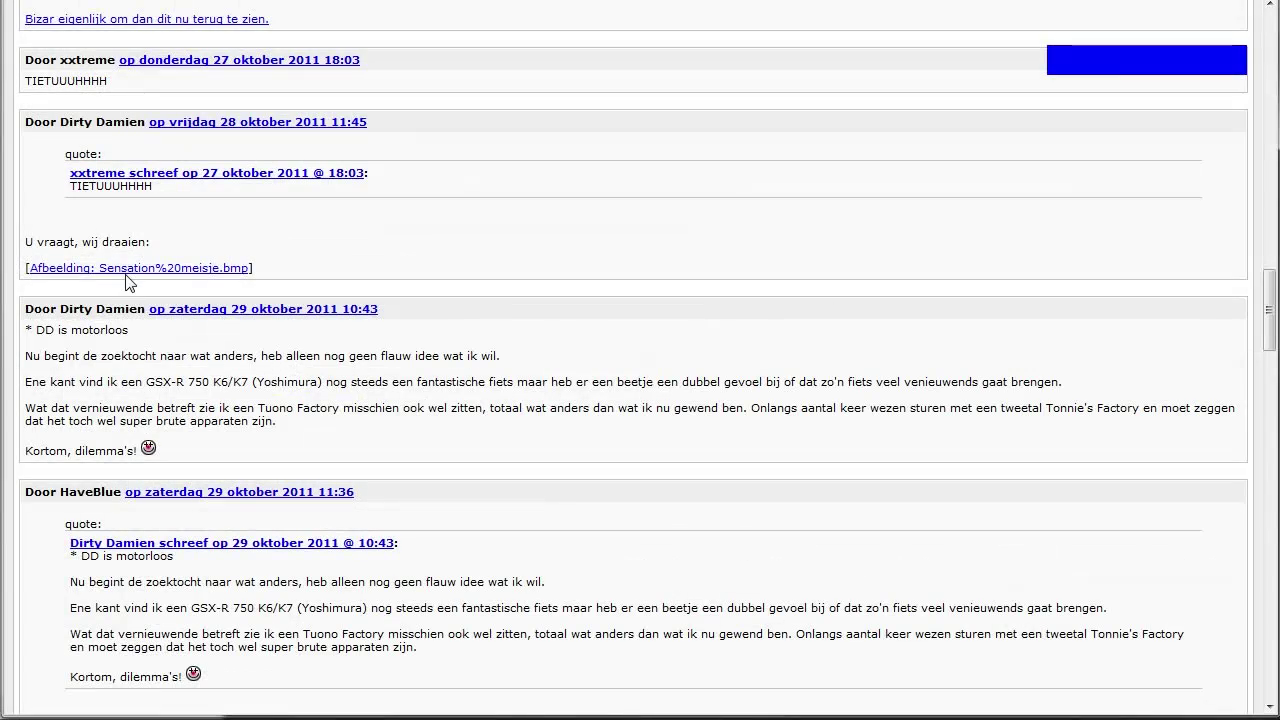
Step: Follow the post's link to the photo file, which lands on a Dropbox 404 page
left_click(151, 271)
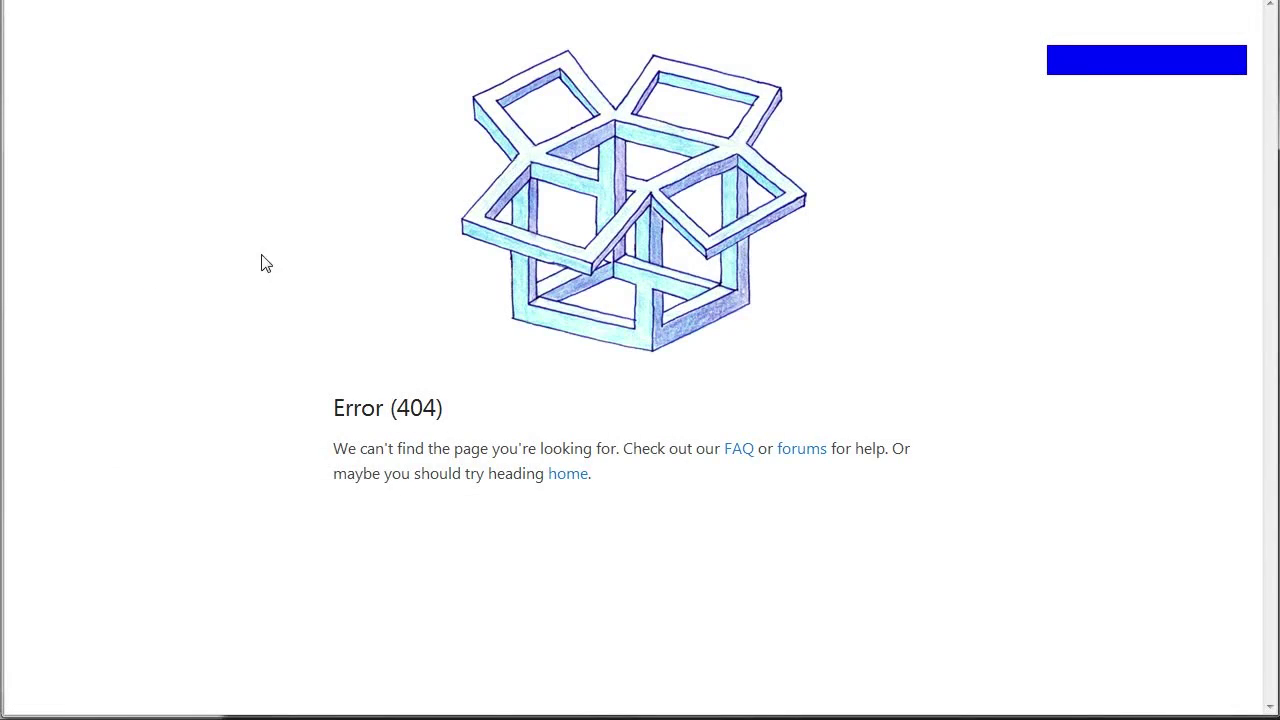
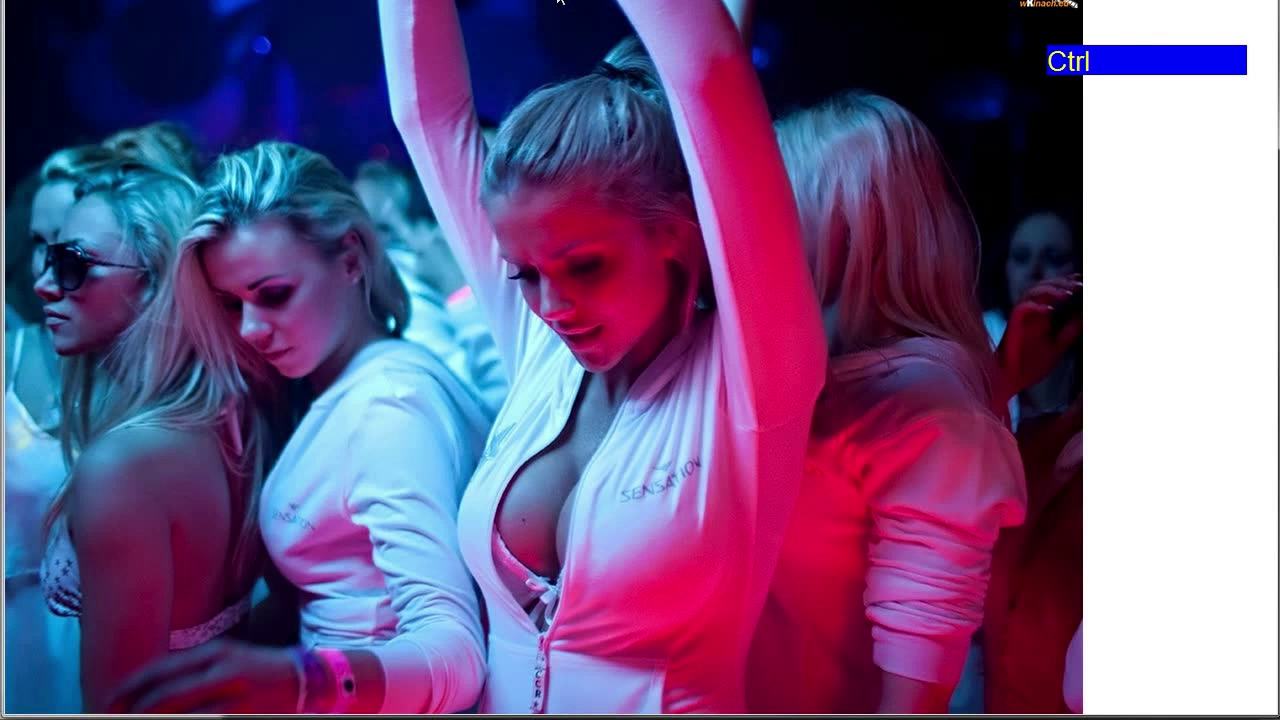
Step: Copy the full-size photo's image URL and load TinEye in a new tab
right_click(498, 151)
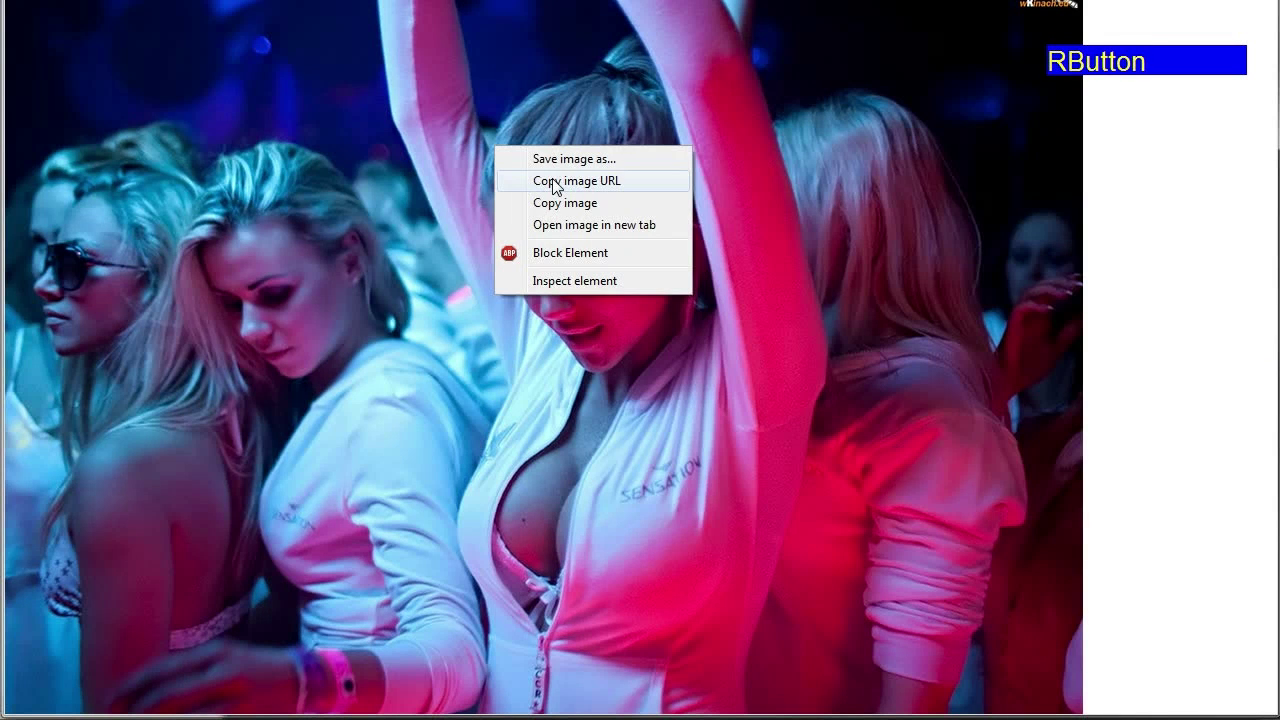
left_click(558, 185)
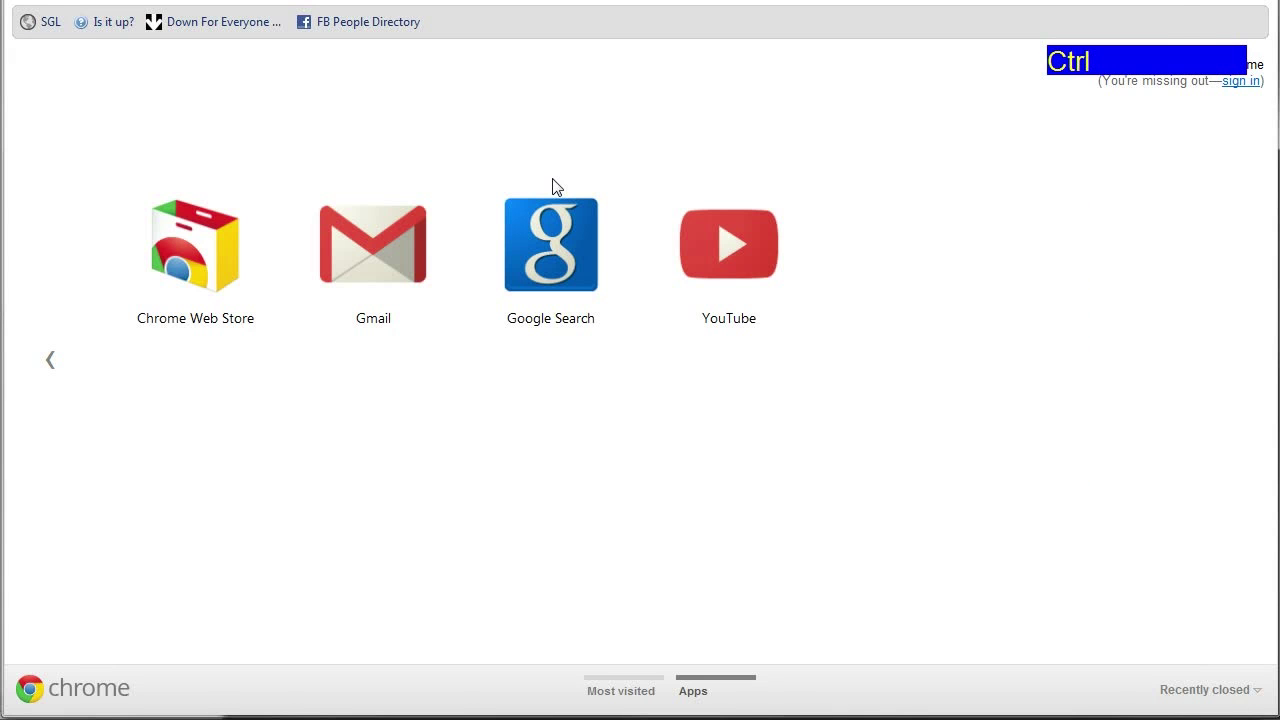
key("e")
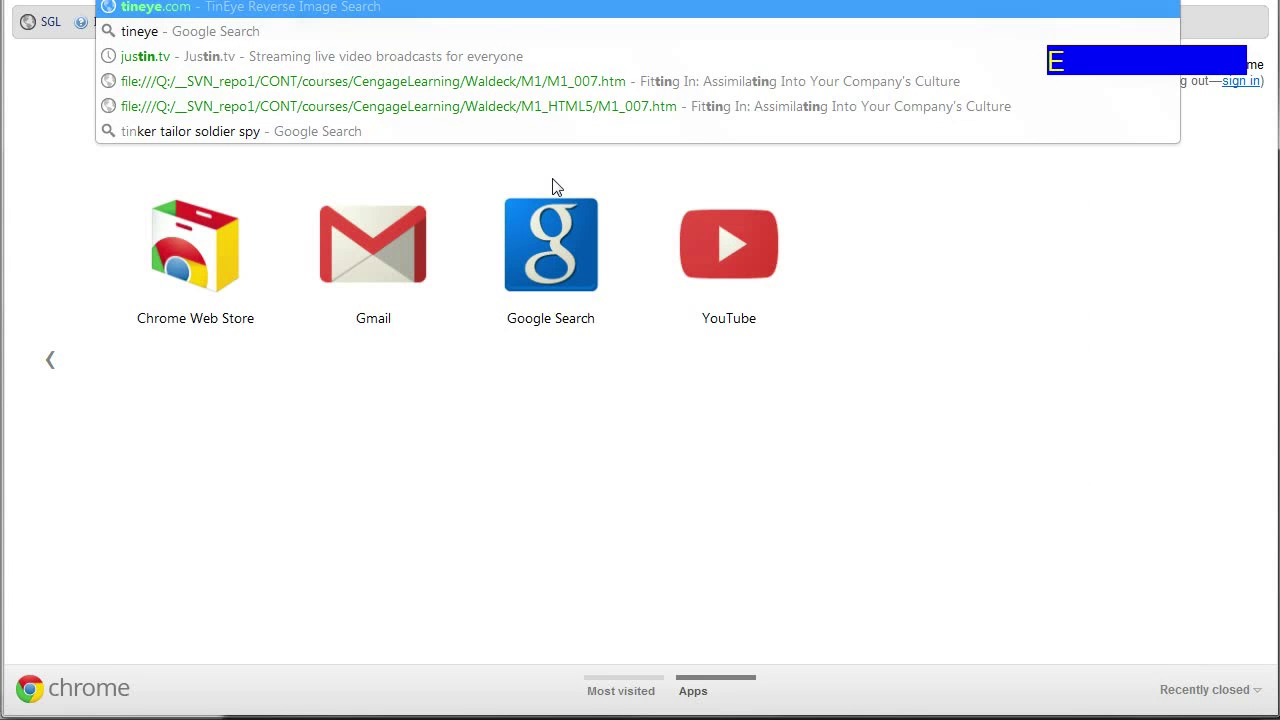